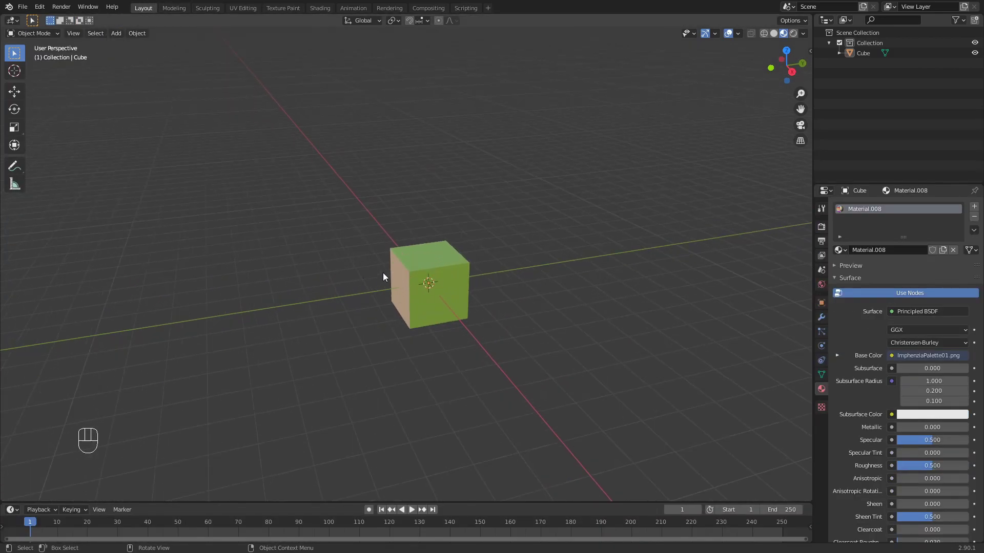
Step: Switch the viewport from Material Preview to Solid shading so the cube shows plain grey
double_click(803, 29)
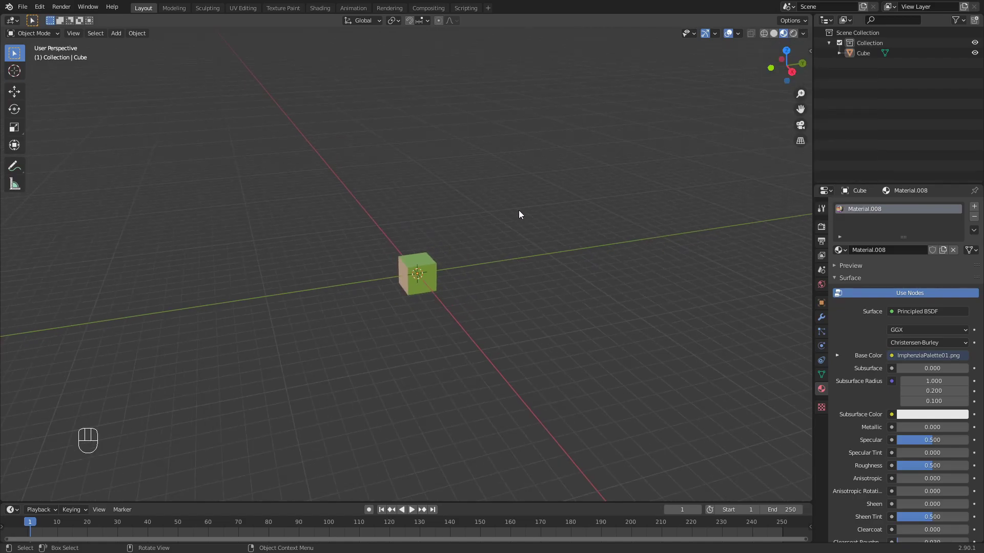
left_click_drag(461, 257, 504, 243)
left_click_drag(556, 242, 547, 247)
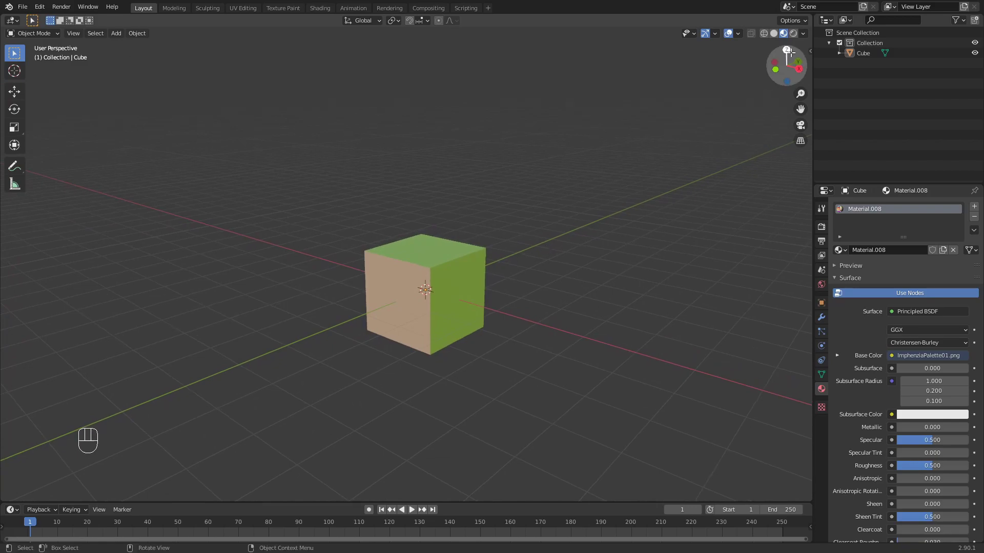
left_click_drag(804, 38, 776, 33)
left_click(779, 33)
left_click(808, 36)
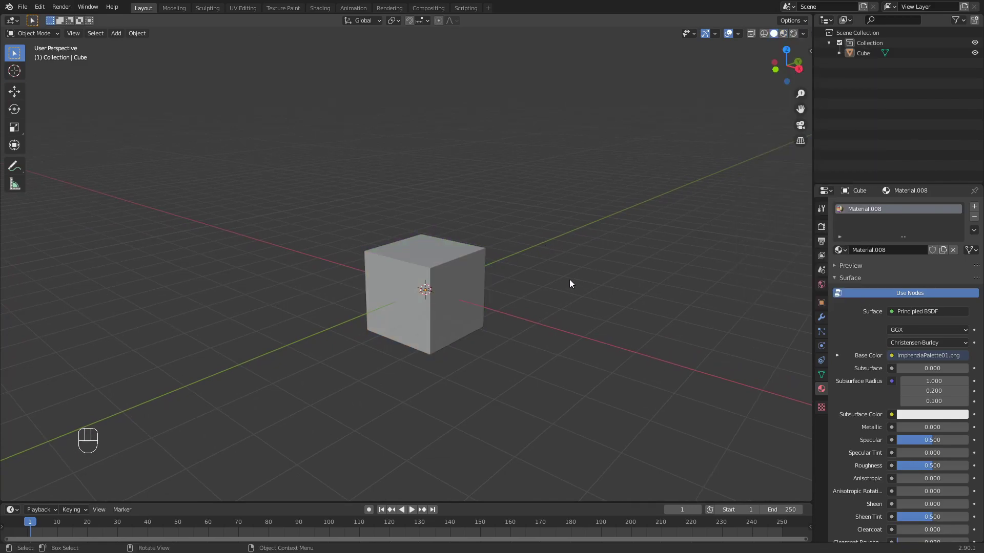
Step: Delete the textured cube from the scene
middle_click(573, 309)
key("a")
key("Delete")
Step: Add a fresh default cube mesh and orbit to face it from the front
key("shift+a")
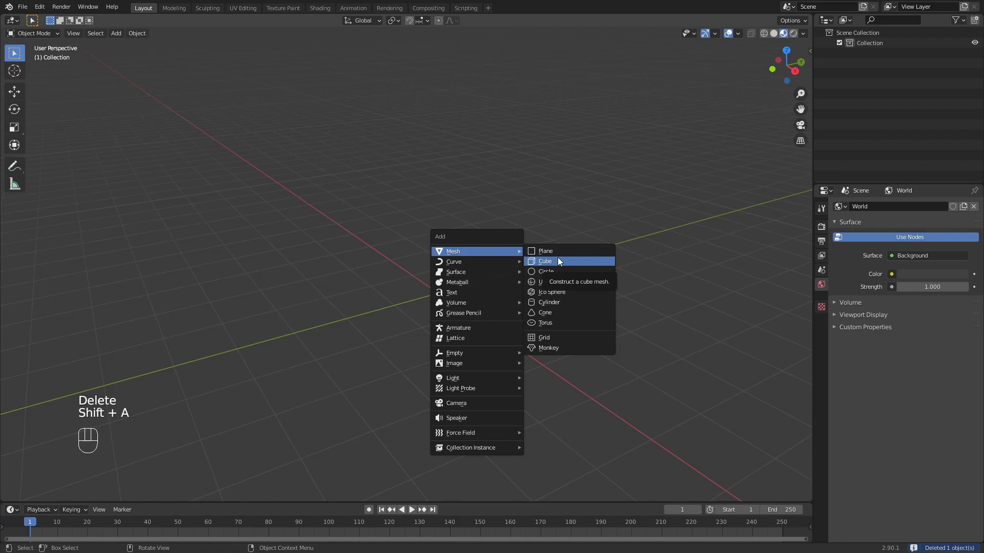
left_click(563, 263)
left_click_drag(571, 273, 554, 276)
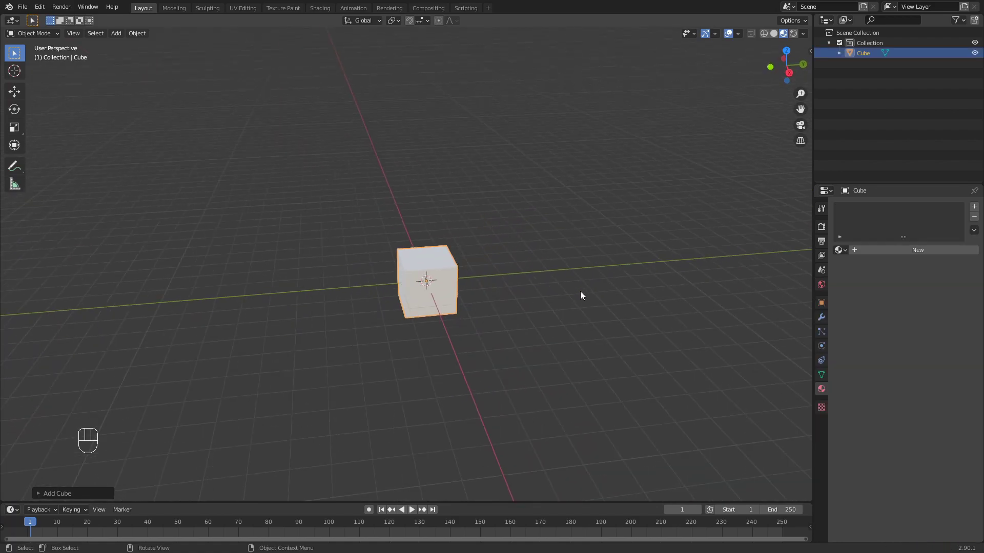
left_click_drag(573, 293, 544, 284)
left_click_drag(498, 306, 519, 313)
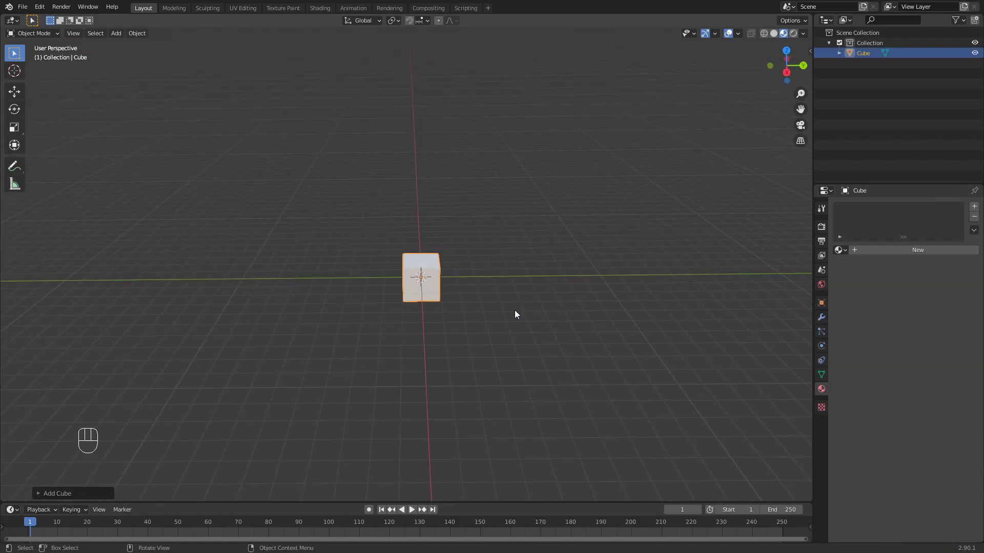
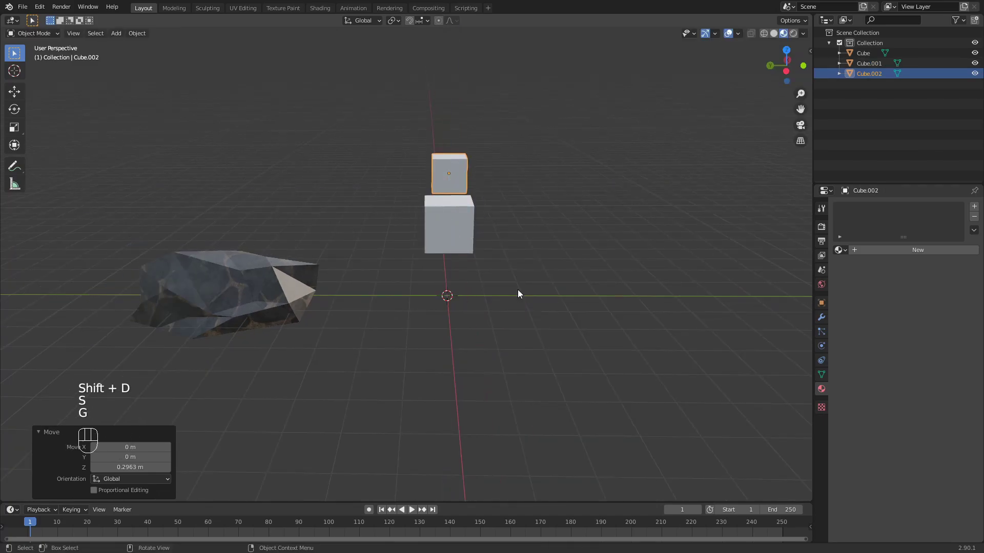
Step: Stretch the top cube into a tall block along Z and duplicate it straight up above
key("s")
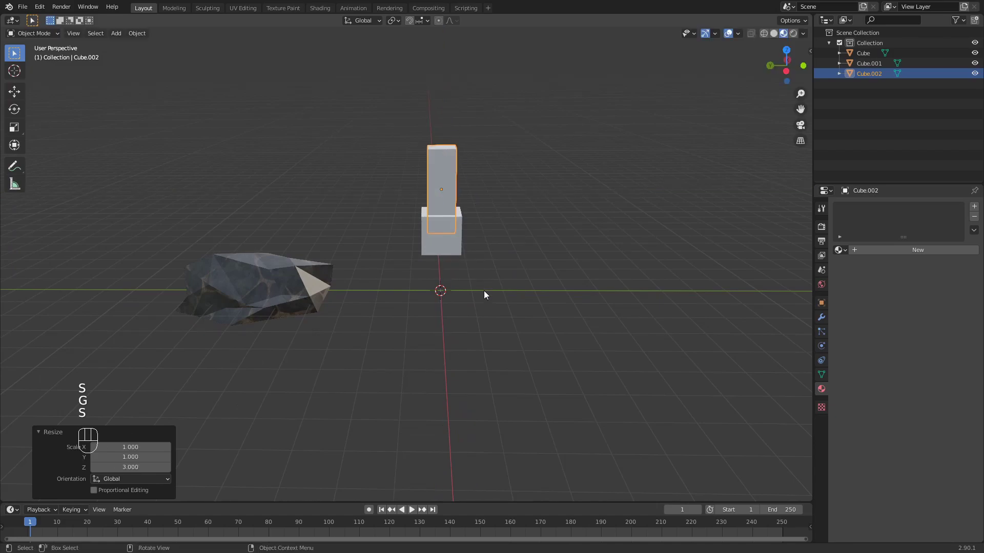
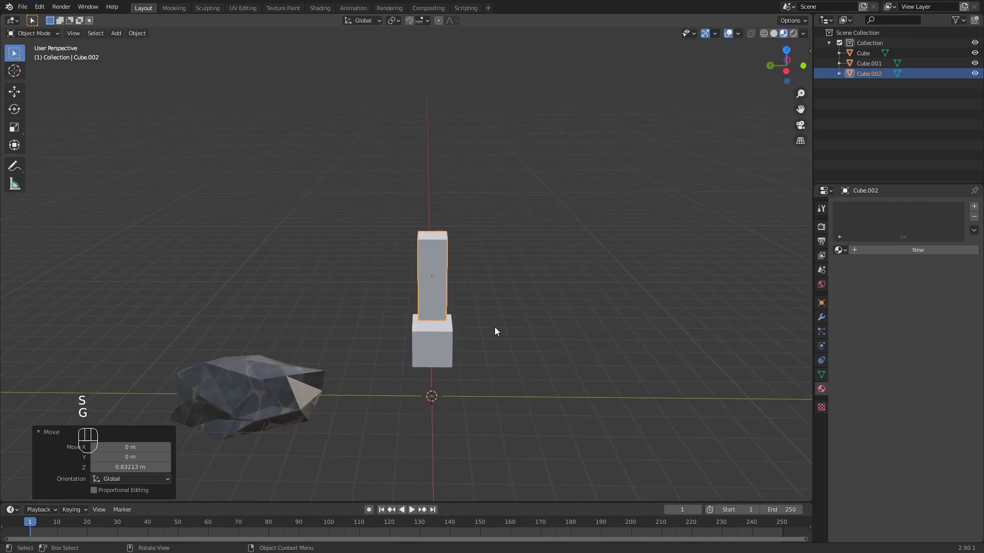
key("shift+d")
key("s")
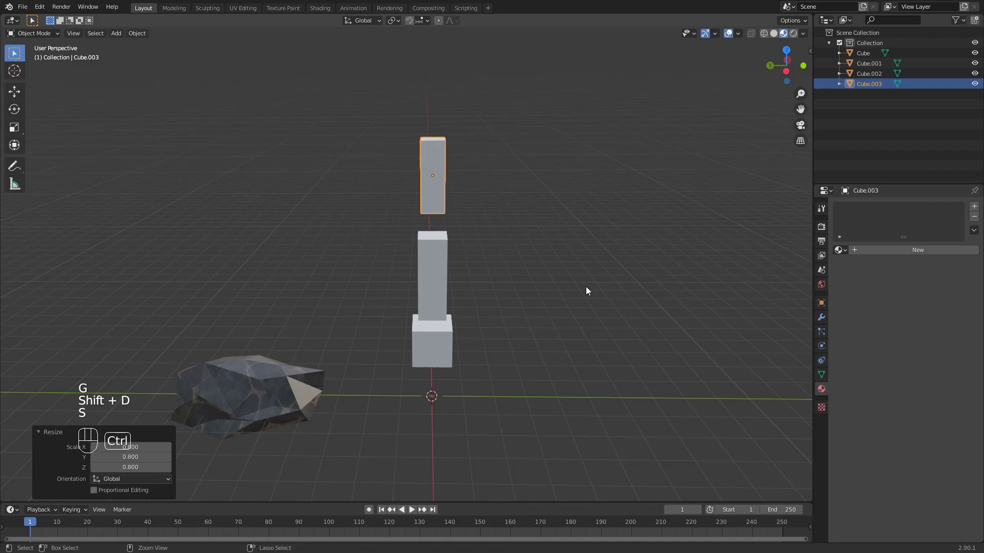
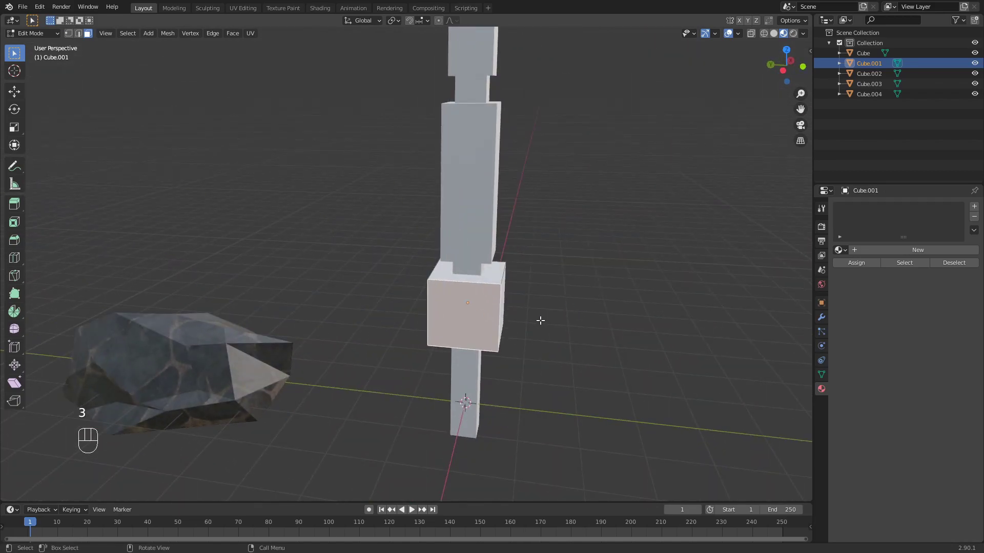
Step: Pick out the front face of the lower cube block in Cube.001
key("p")
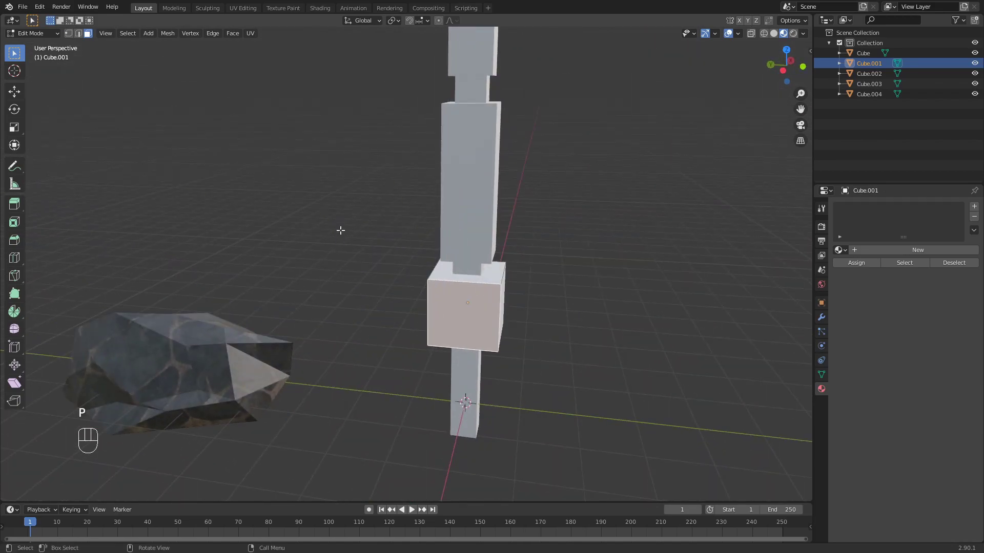
left_click_drag(343, 228, 352, 413)
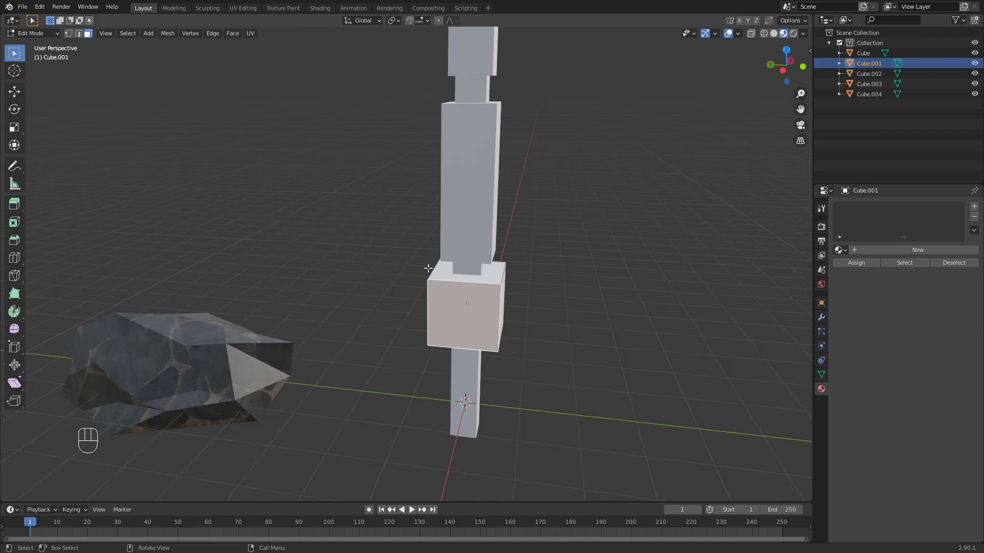
Step: Separate the selected front face by Selection into its own object, Cube.005
key("p")
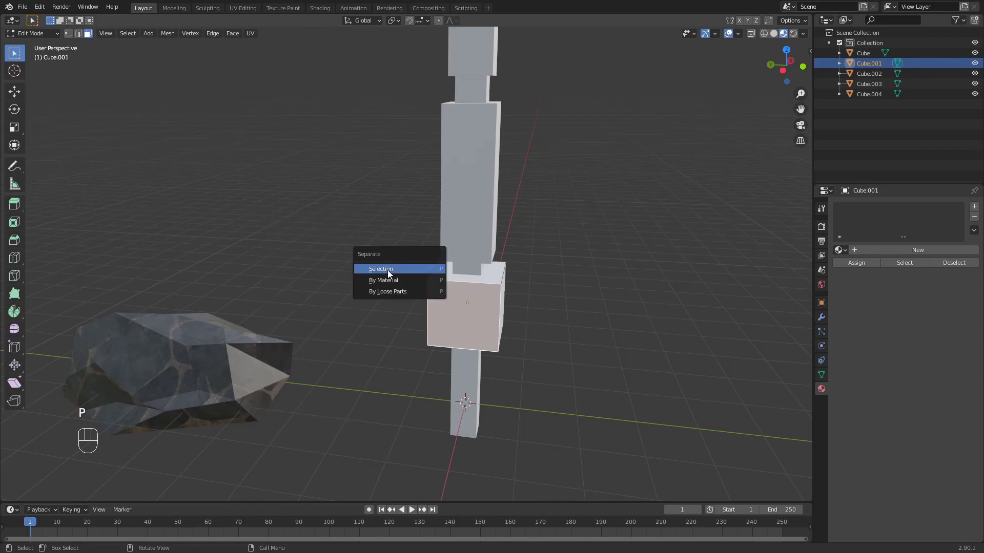
left_click(369, 253)
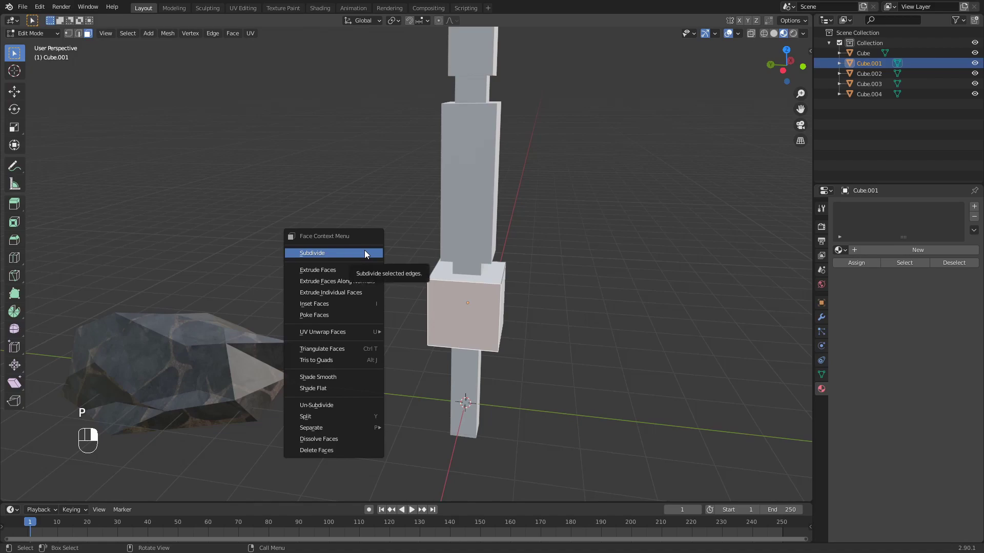
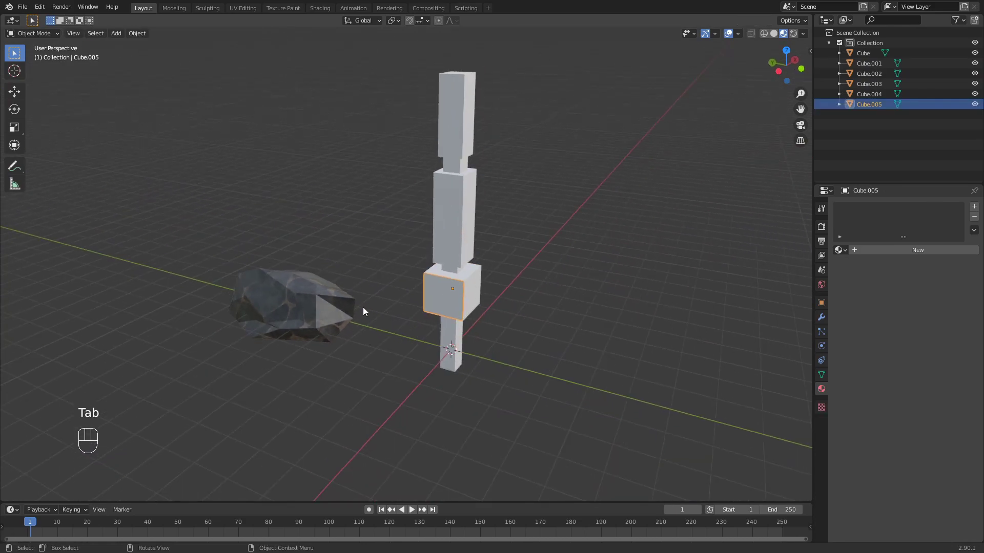
Step: Box-select the trunk pieces and return to editing the mesh of Cube.005
left_click(387, 400)
middle_click(397, 403)
left_click(390, 406)
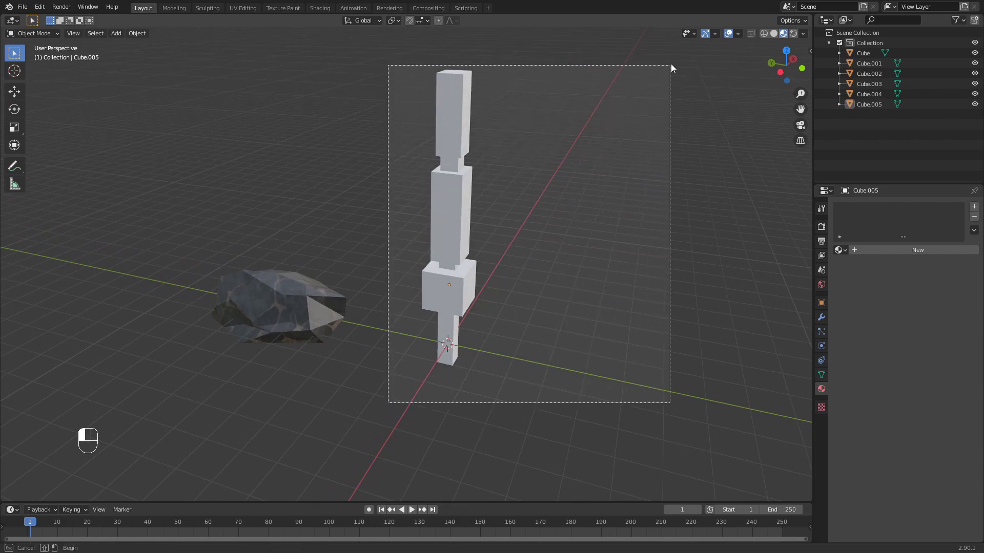
left_click_drag(615, 250, 542, 231)
left_click(545, 280)
double_click(428, 309)
middle_click(453, 314)
Step: Try grabbing geometry, then undo the accidental moves to restore the mesh
key("g")
left_click_drag(532, 346, 603, 337)
left_click(452, 277)
key("g")
middle_click(501, 345)
key("ctrl+z")
key("ctrl+z")
key("ctrl+z")
key("ctrl+z")
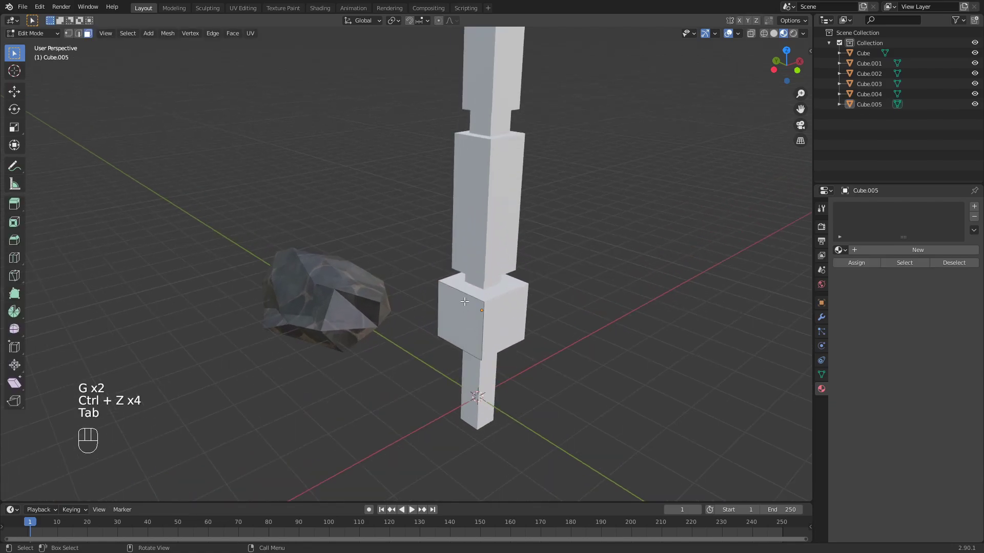
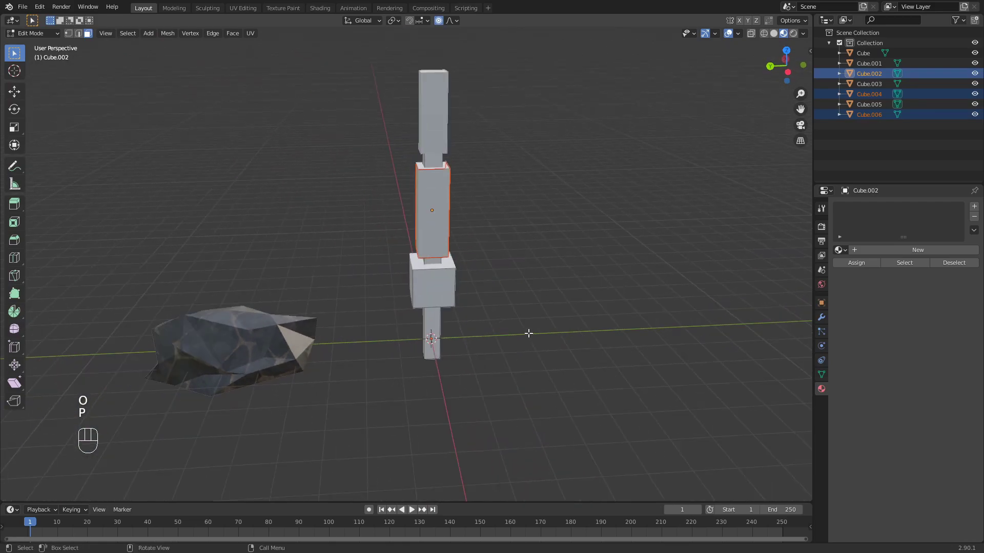
Step: Return to Object Mode and select every trunk object, Cube through Cube.006, for export
key("Tab")
left_click_drag(456, 203, 498, 142)
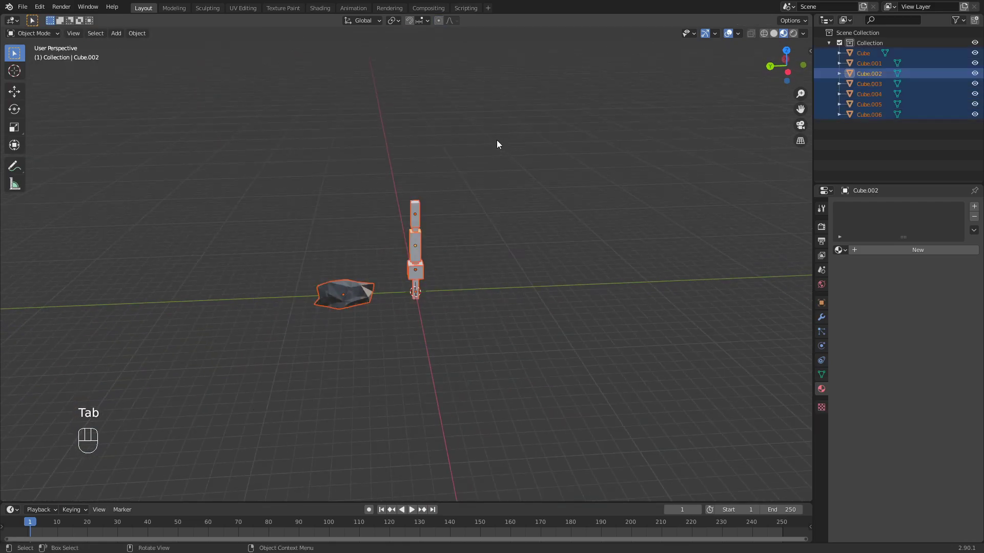